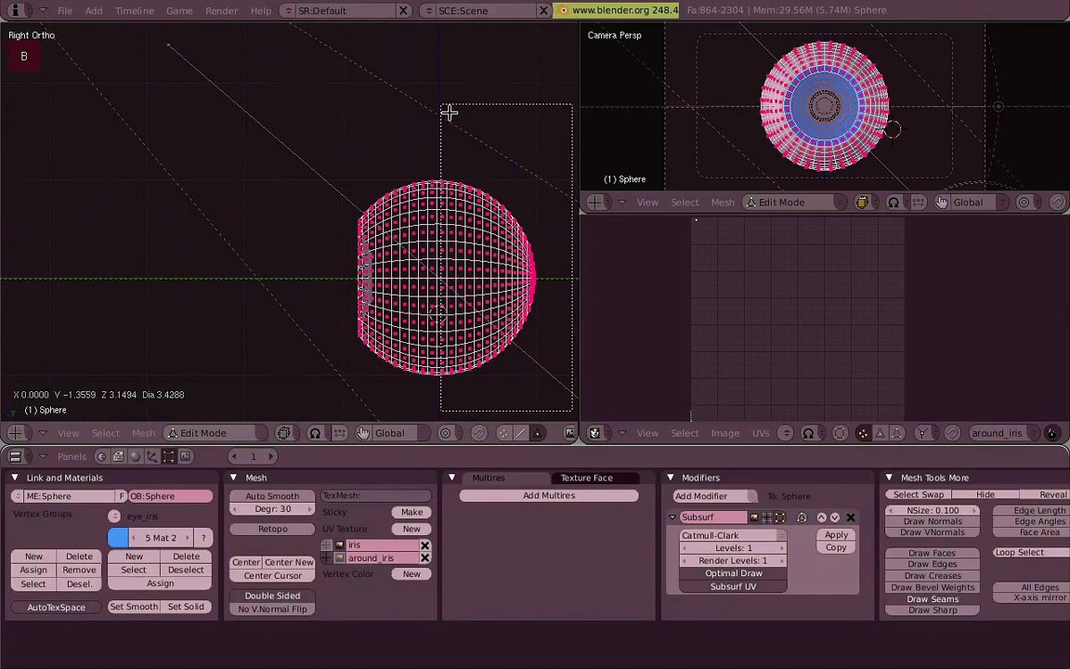
Step: Inspect the iris UV unwrap from the front view and bring up the mesh specials list (U)
key("KP_1")
scroll("up", 3)
key("u")
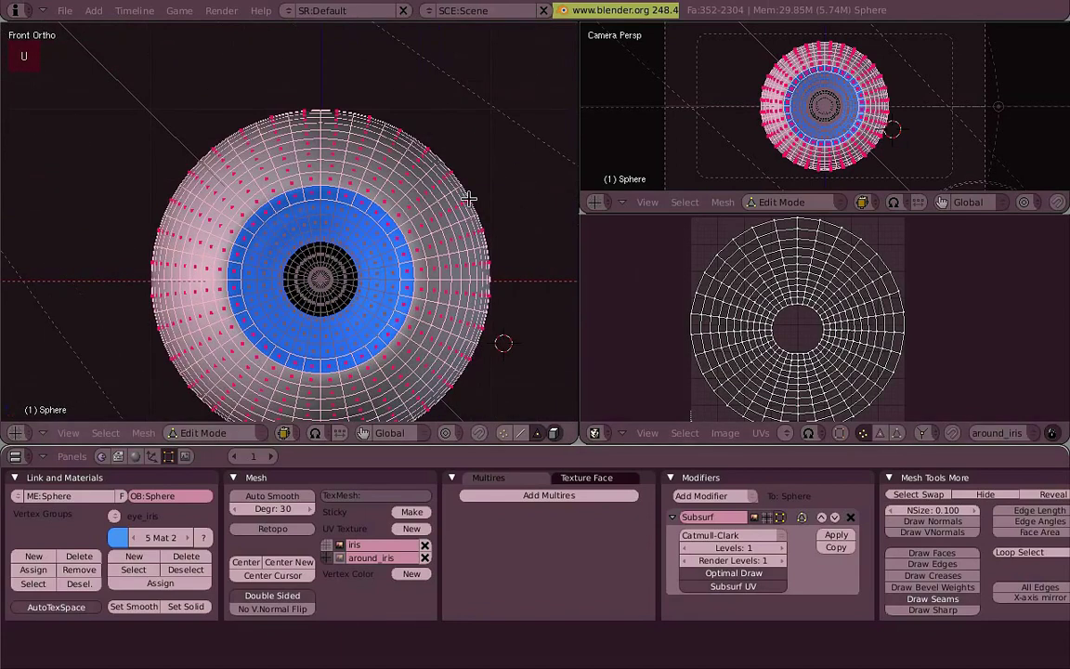
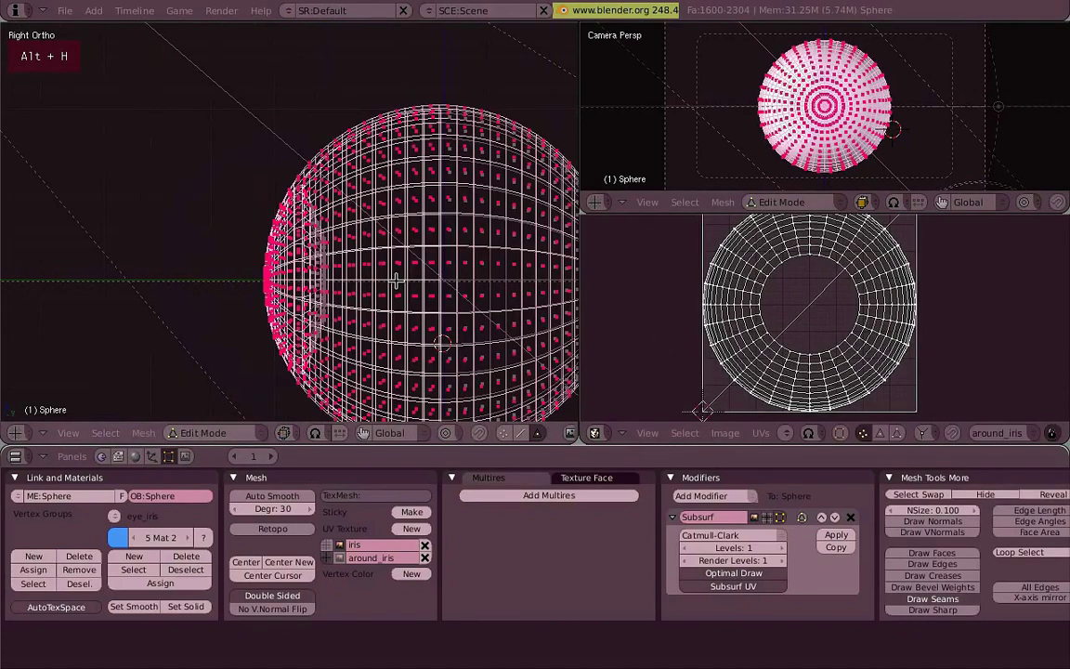
key("u")
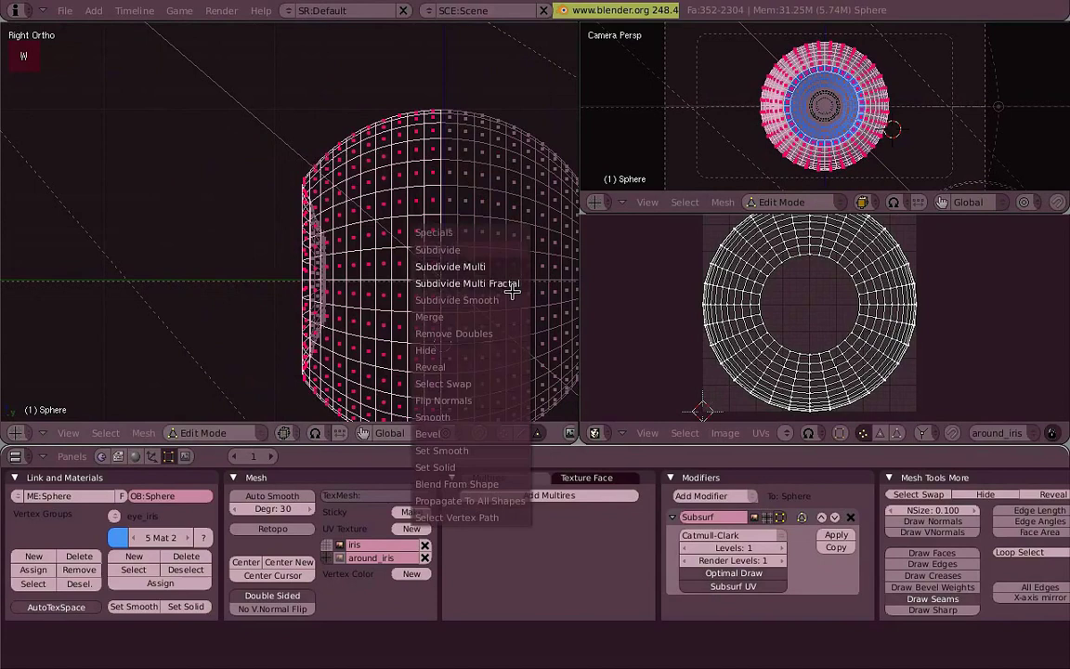